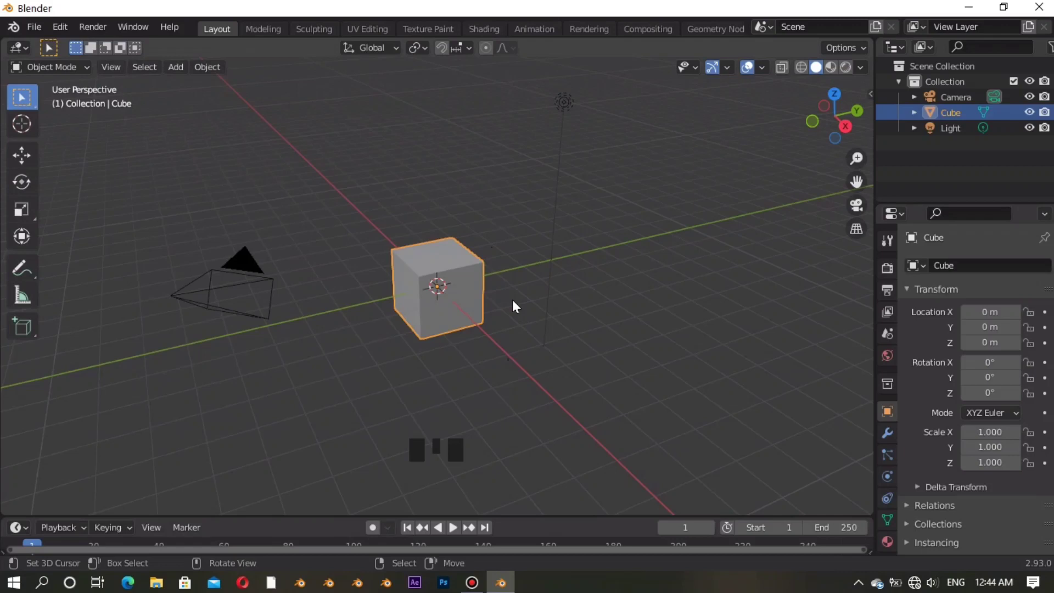
Delete the default cube and bring up the Add > Mesh list for a landscape
key("Delete")
left_click_drag(179, 72, 363, 293)
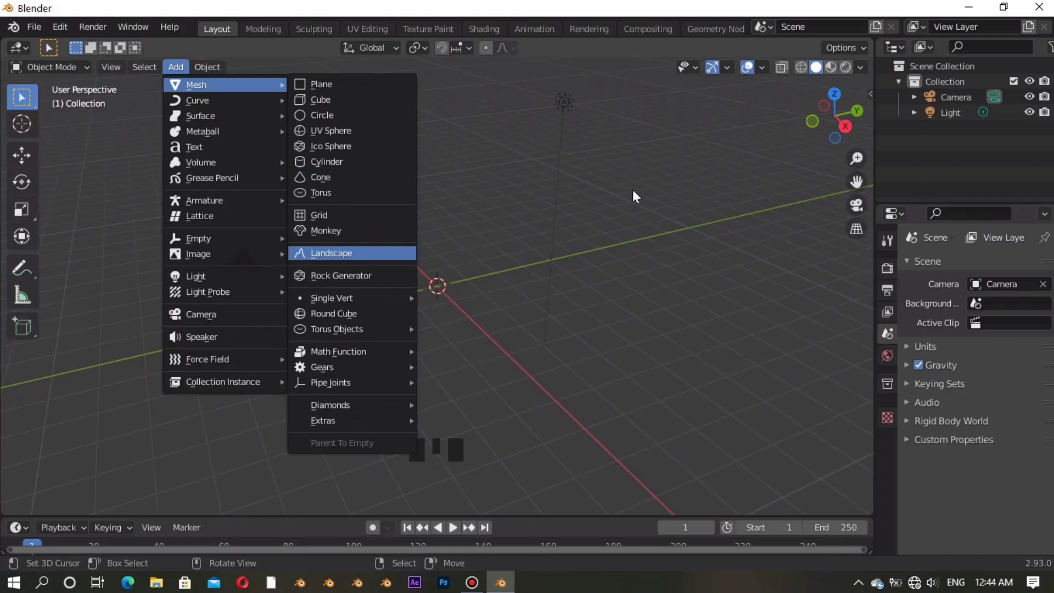
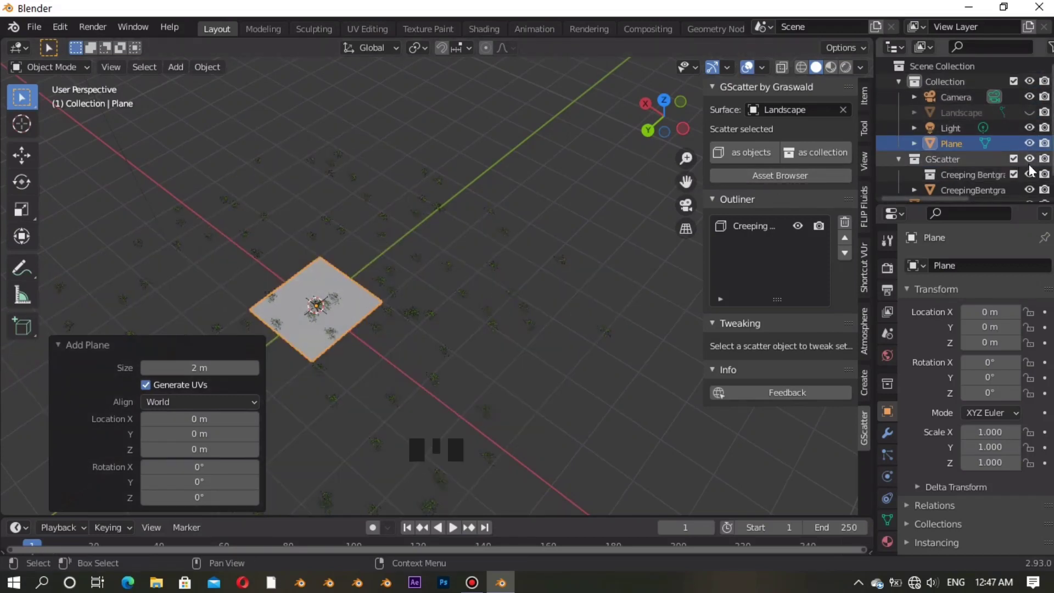
Hide the existing Creeping Bentgrass scatter objects in the outliner
left_click(1036, 175)
scroll("down", 3)
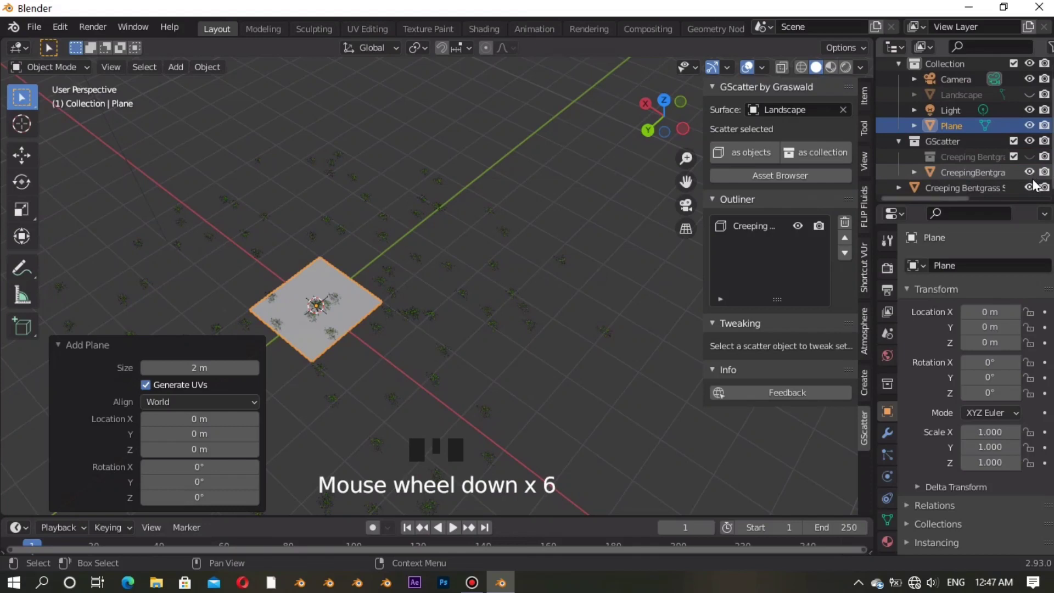
left_click(1037, 186)
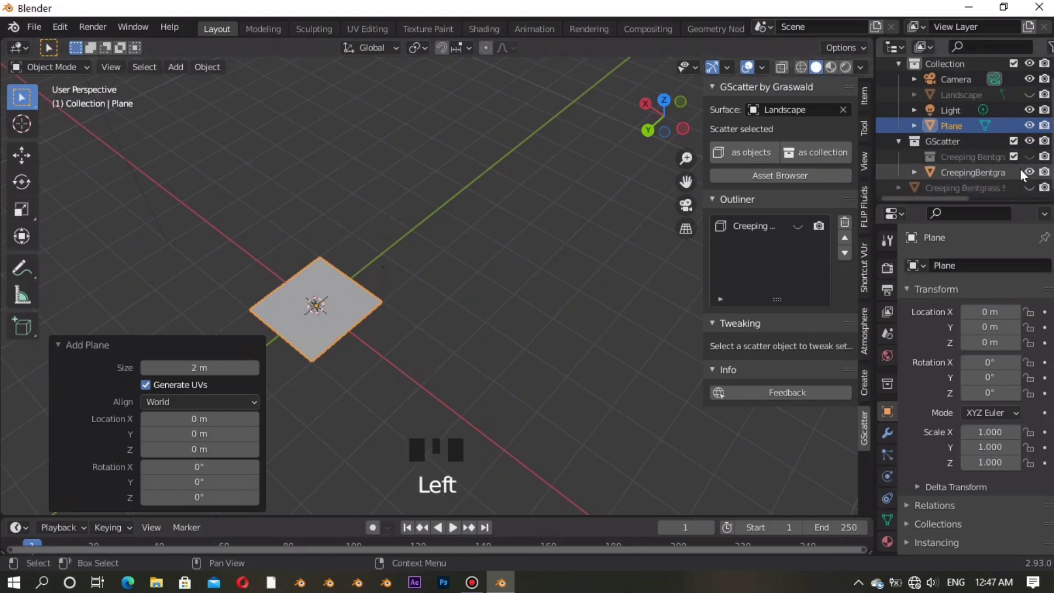
left_click(1023, 176)
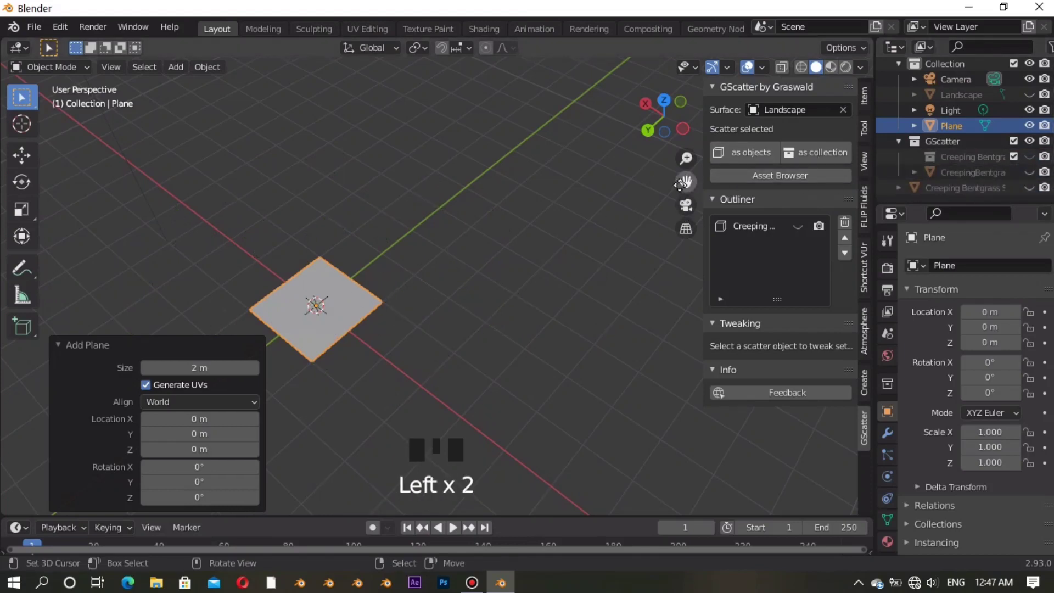
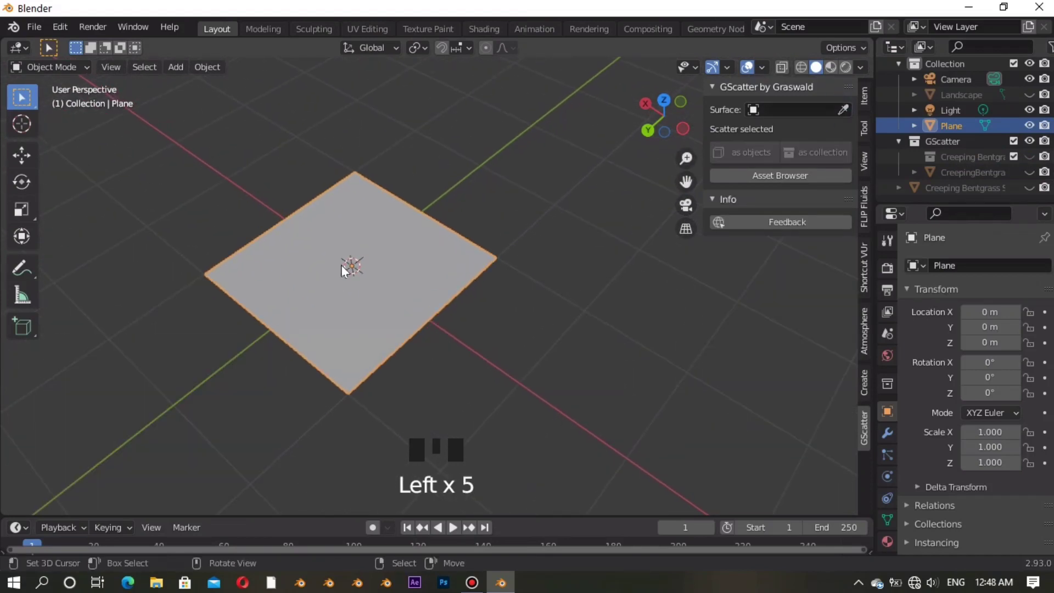
Scale the plane to 5 times its size
key("s")
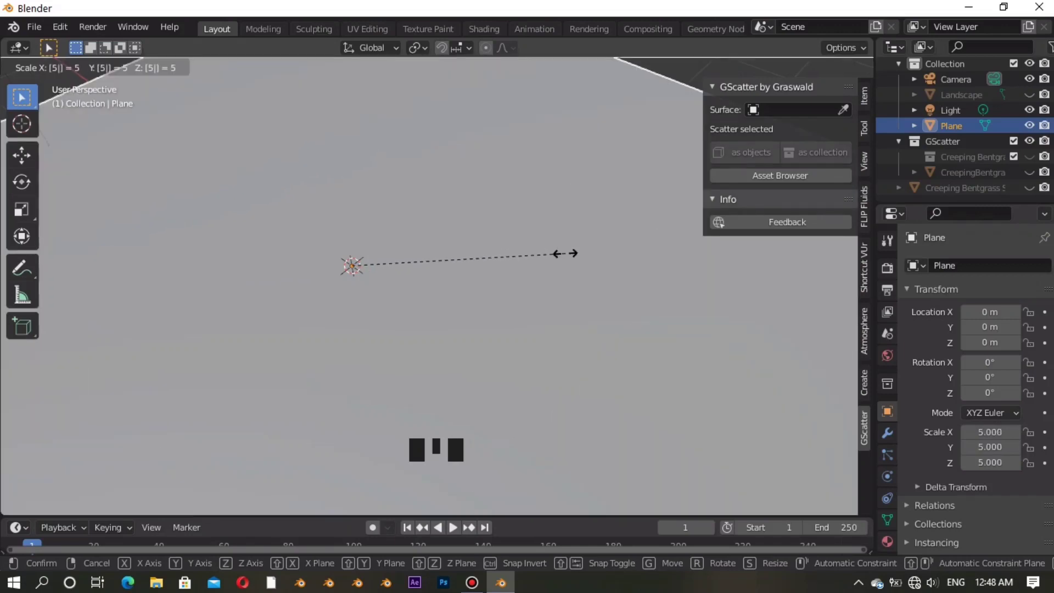
scroll("down", 3)
scroll("down", 3)
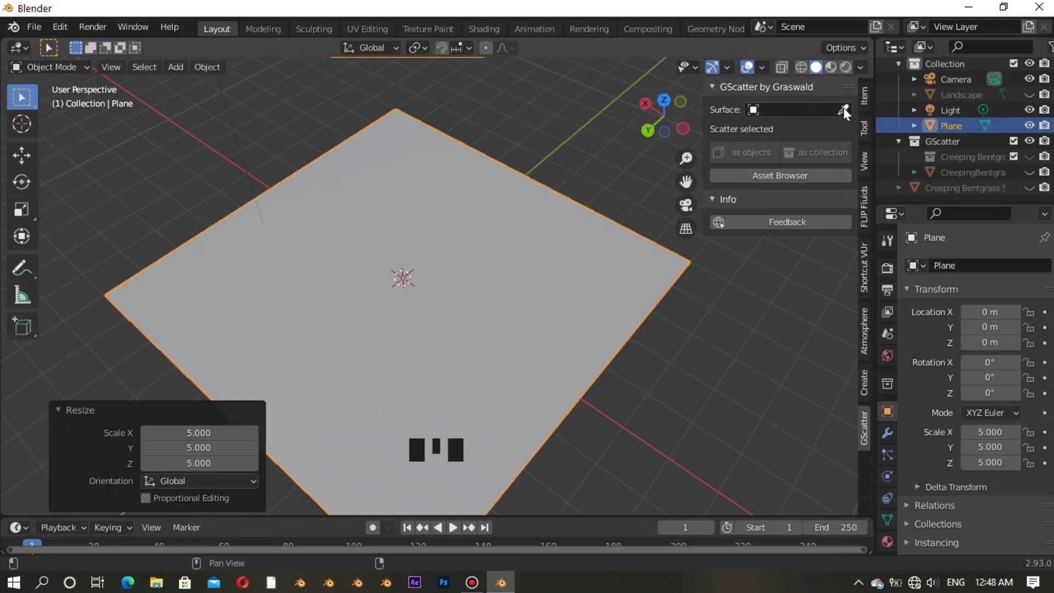
Make the plane the scatter surface, raise bentgrass density to 19.1, and reselect the plane
left_click(844, 116)
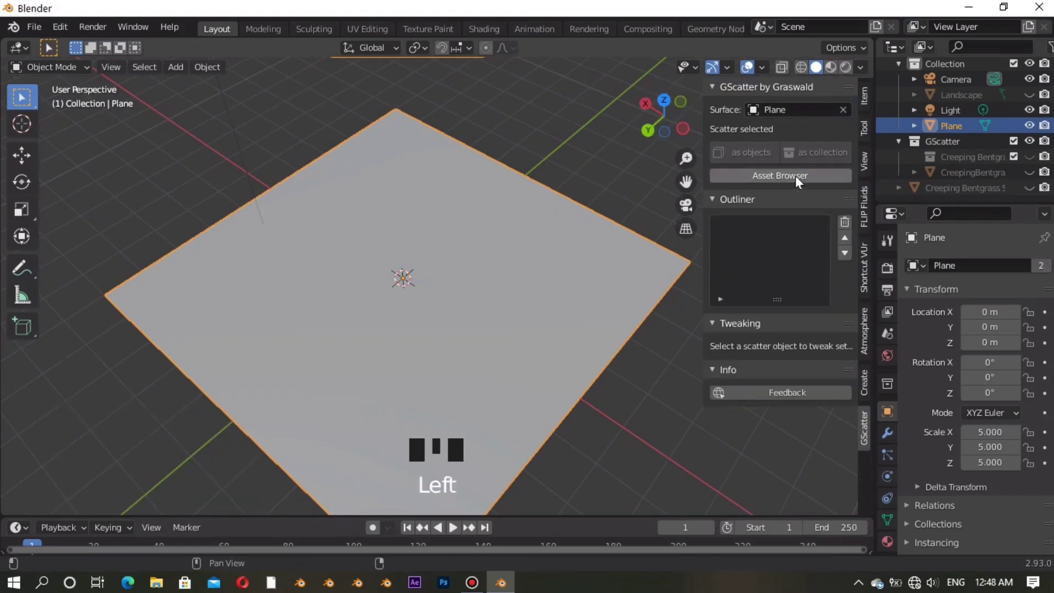
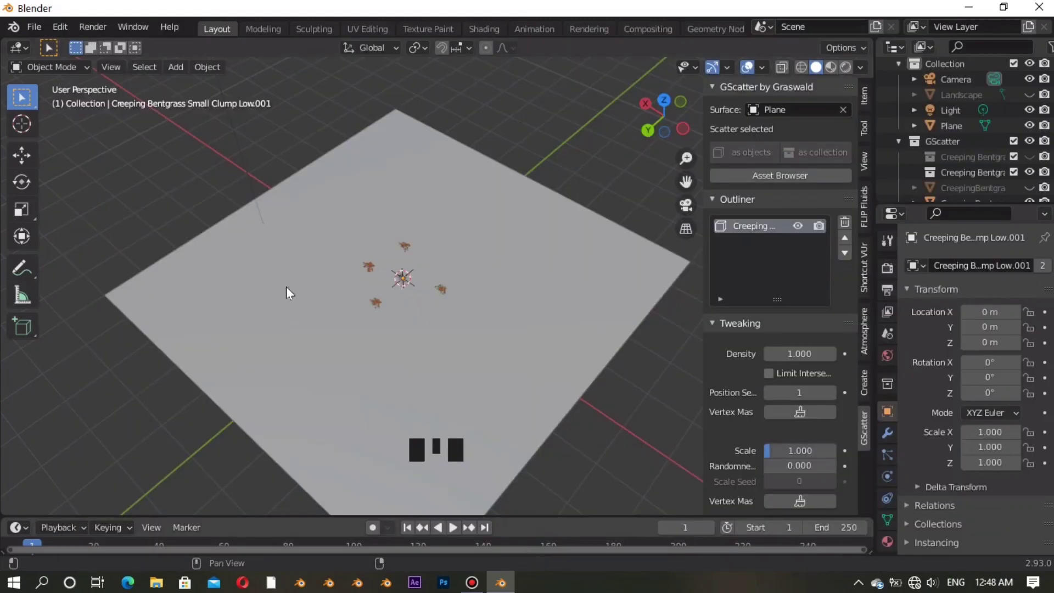
left_click_drag(861, 291, 446, 107)
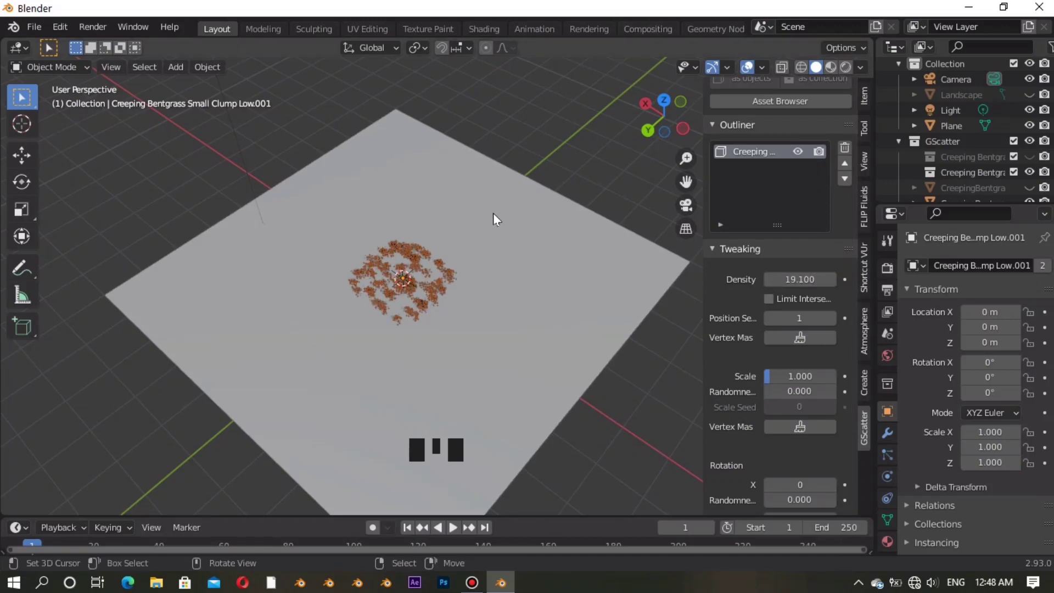
right_click(512, 223)
right_click(354, 282)
left_click(672, 132)
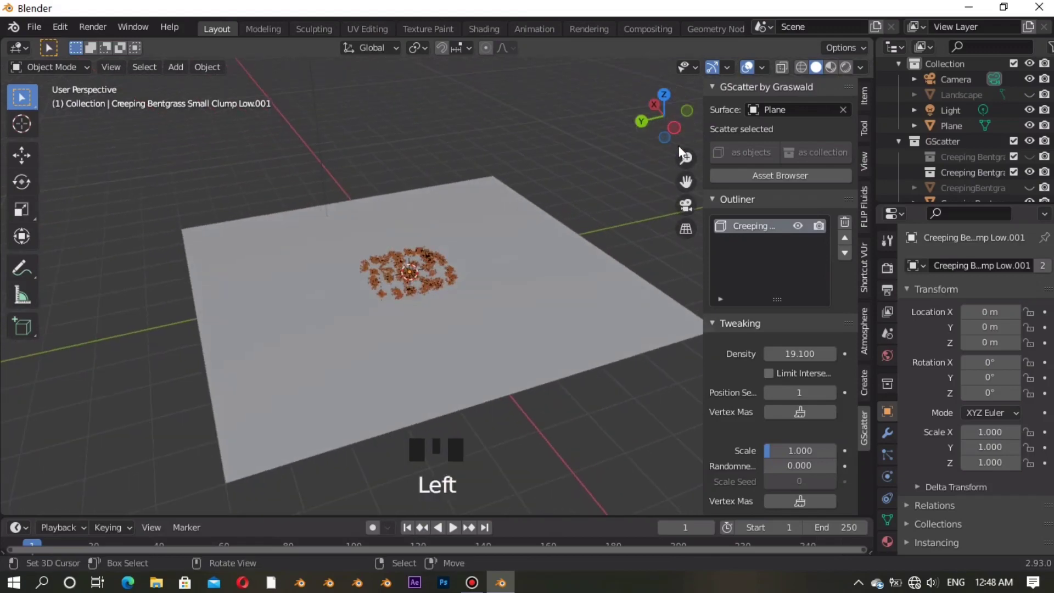
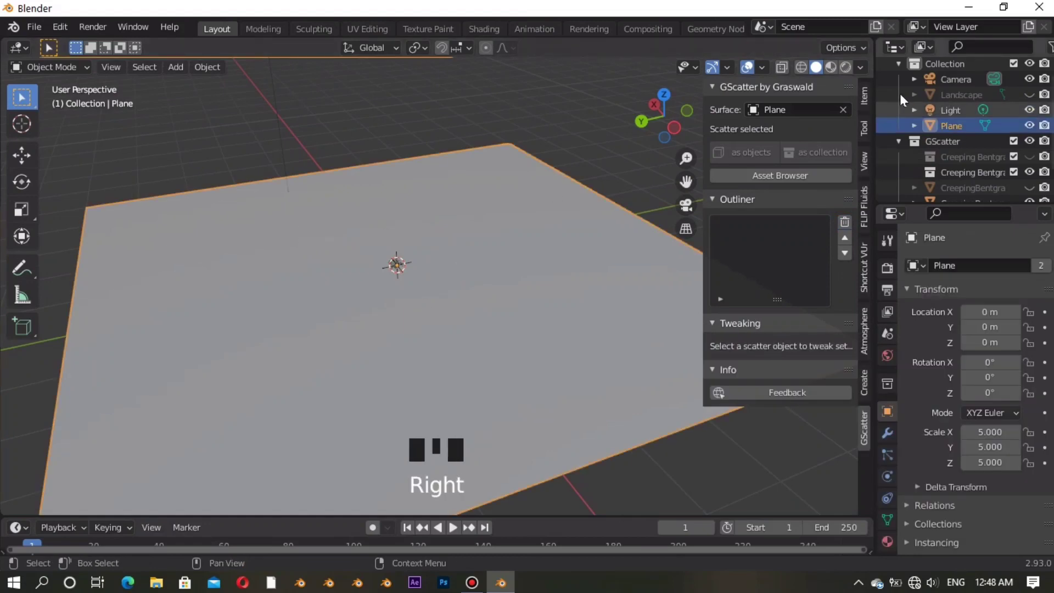
Apply the plane's scale, scatter Creeping Bentgrass over it as surface, then delete the plane
left_click(848, 117)
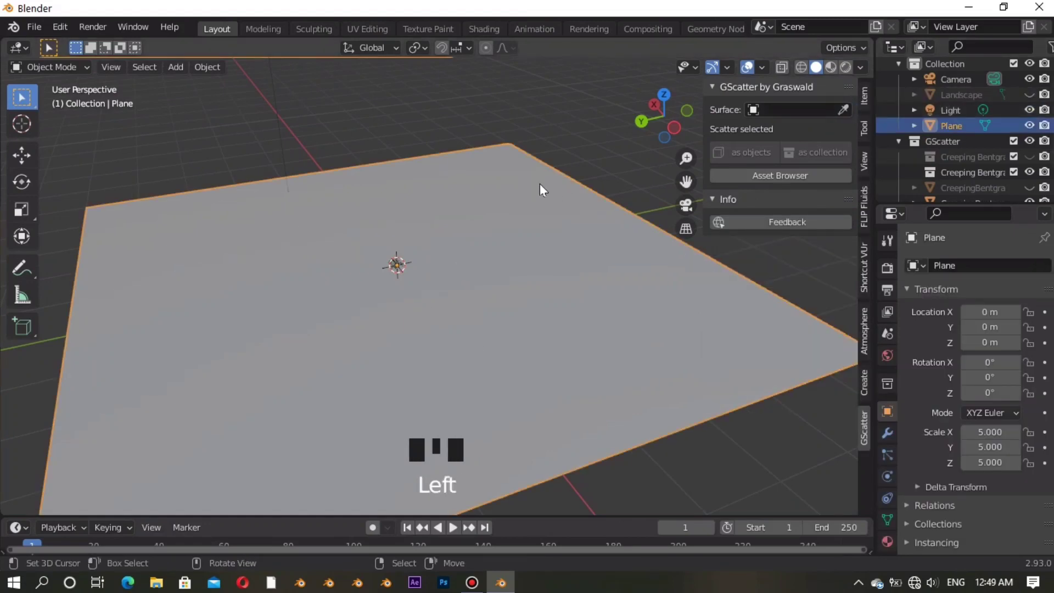
key("ctrl+a")
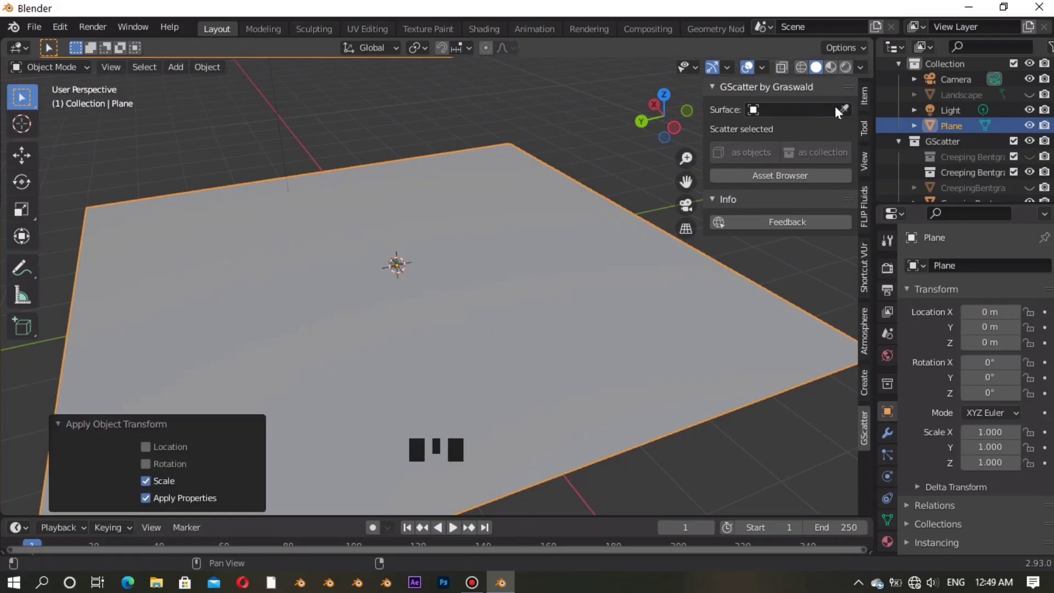
left_click(844, 111)
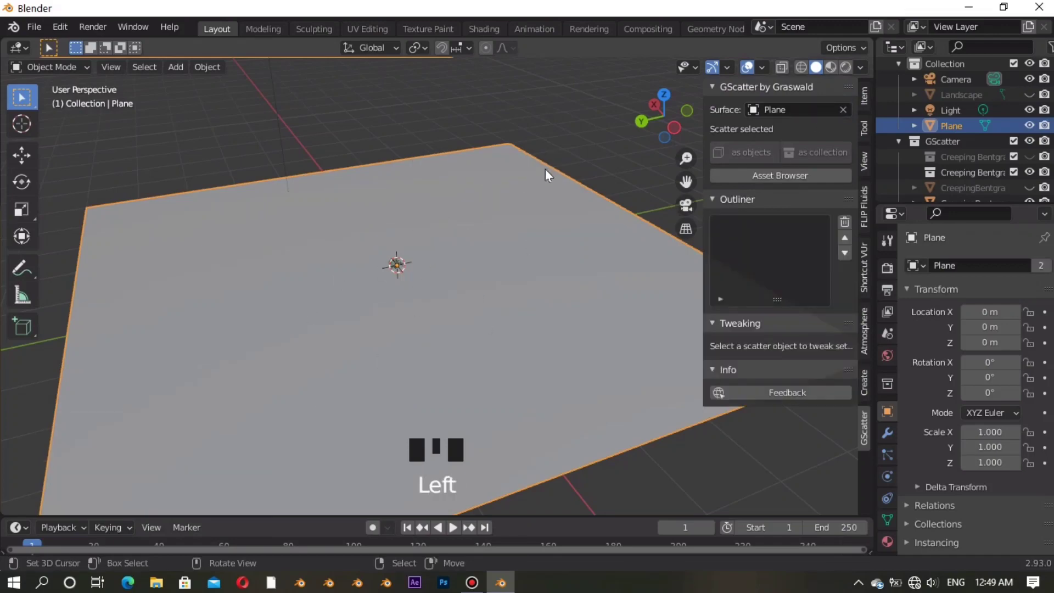
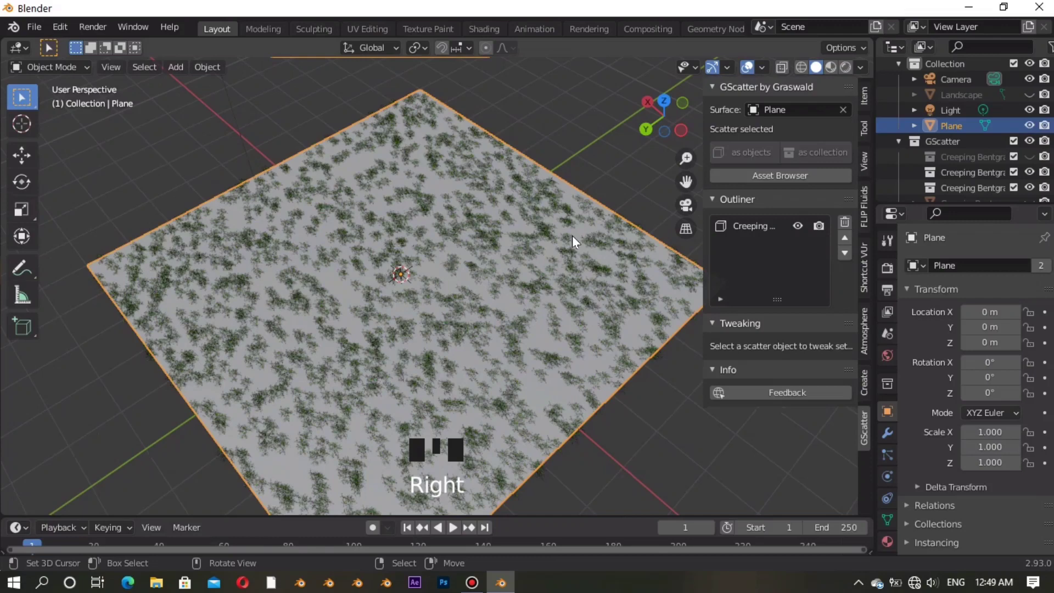
key("Delete")
Remove the floating bentgrass scatter and show the Landscape again
right_click(577, 315)
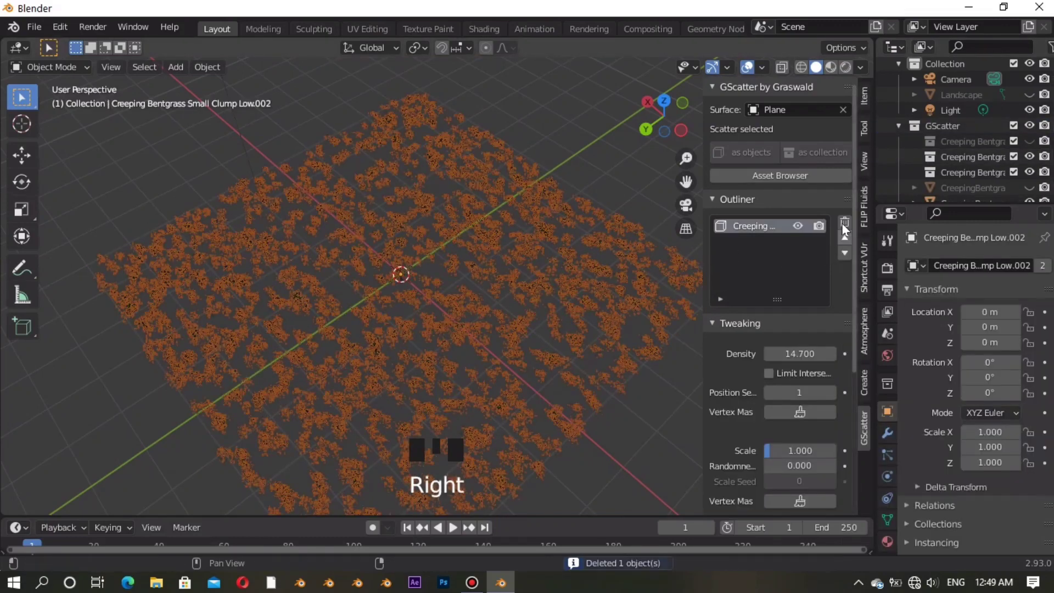
left_click_drag(844, 221, 894, 103)
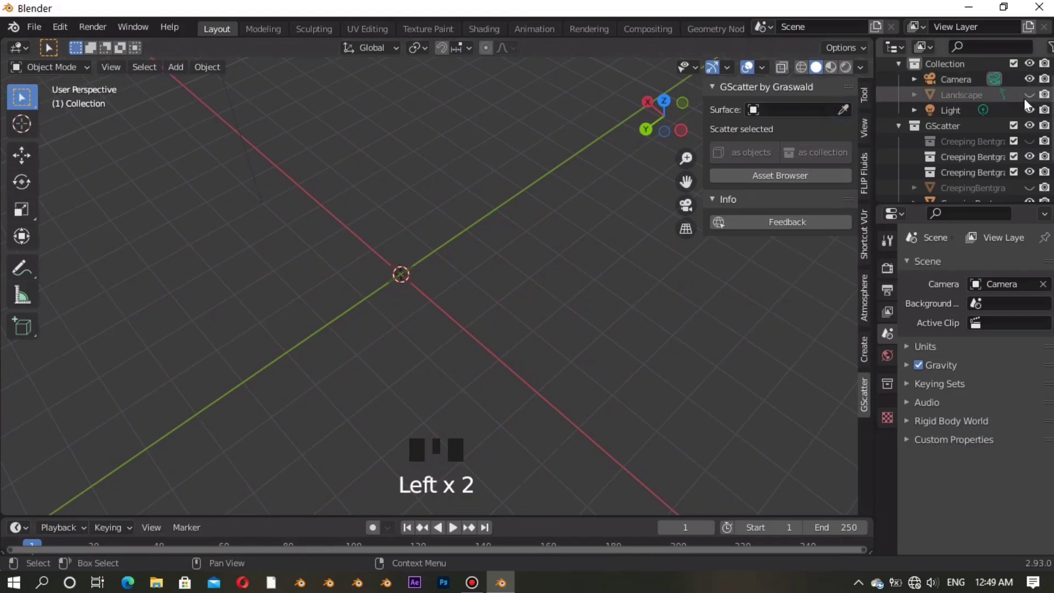
left_click(1031, 99)
Pick the Landscape with the Surface eyedropper as the new scatter surface
left_click(855, 113)
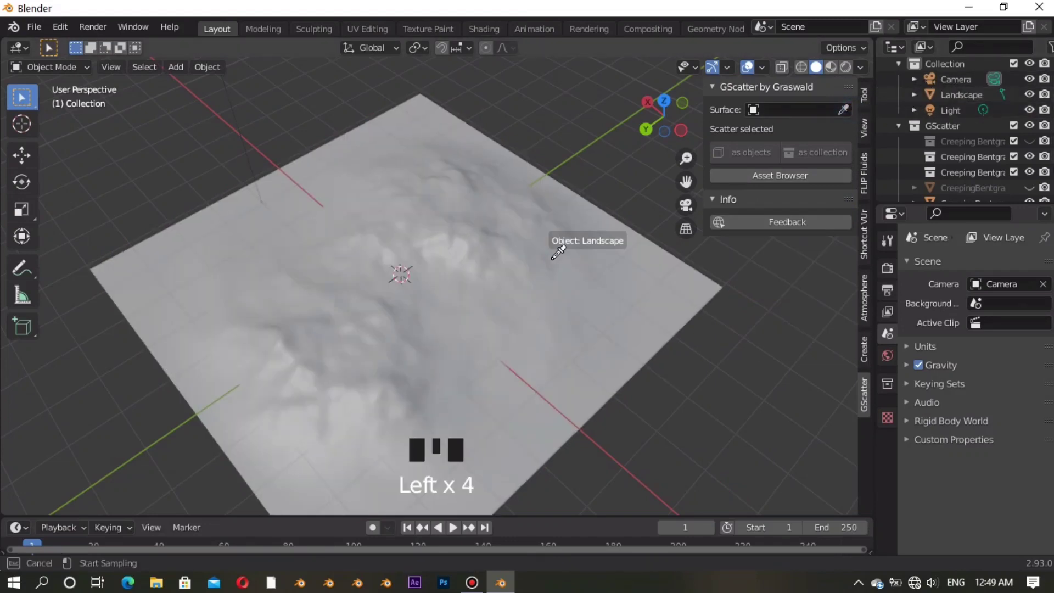
left_click(656, 123)
left_click_drag(800, 228, 576, 243)
right_click(576, 244)
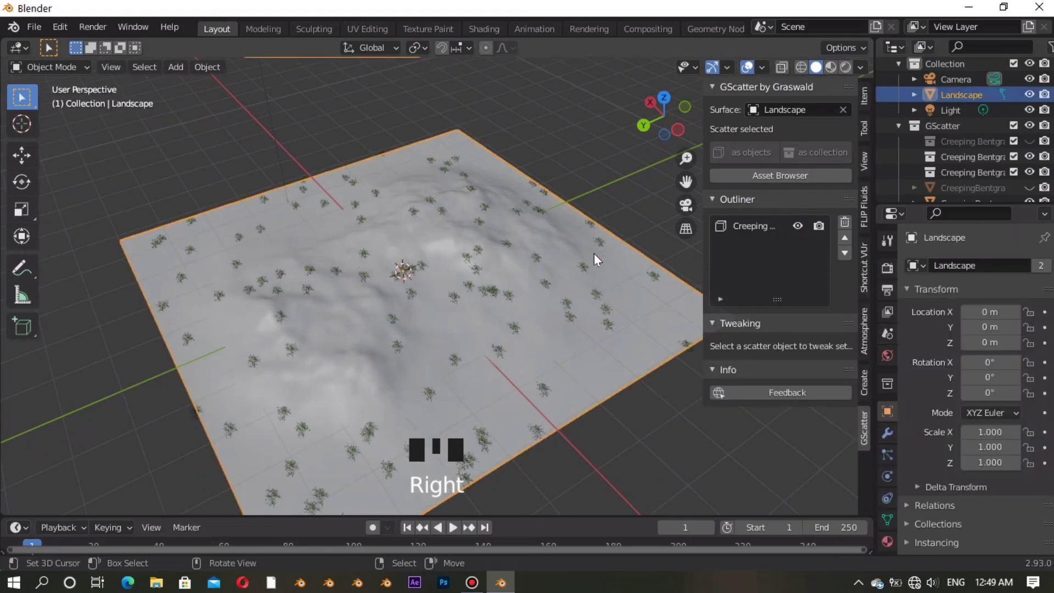
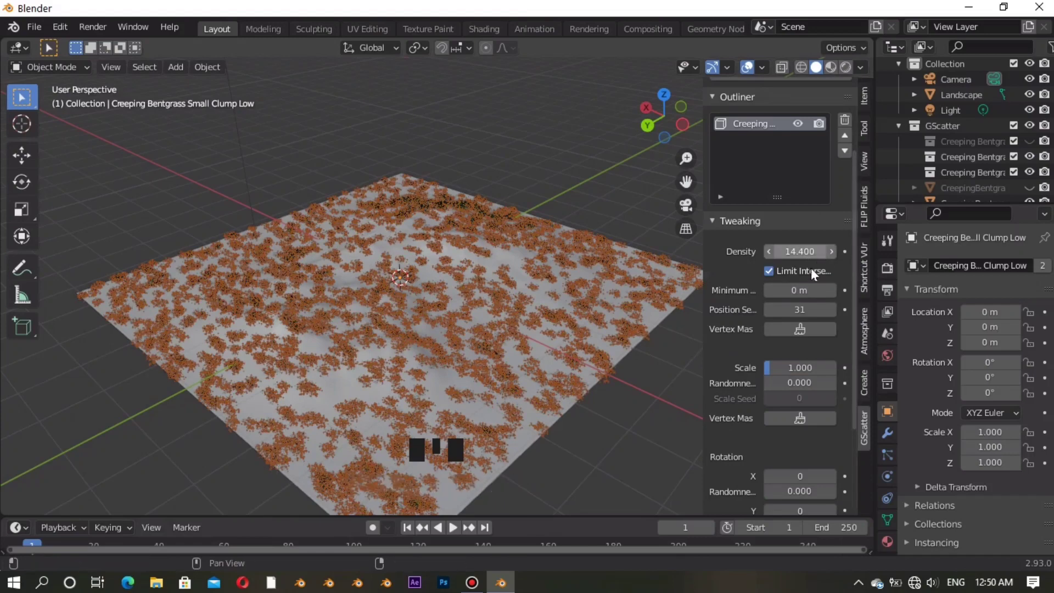
Start painting the bentgrass Density Vertex Mask along a winding path on the landscape
left_click(805, 272)
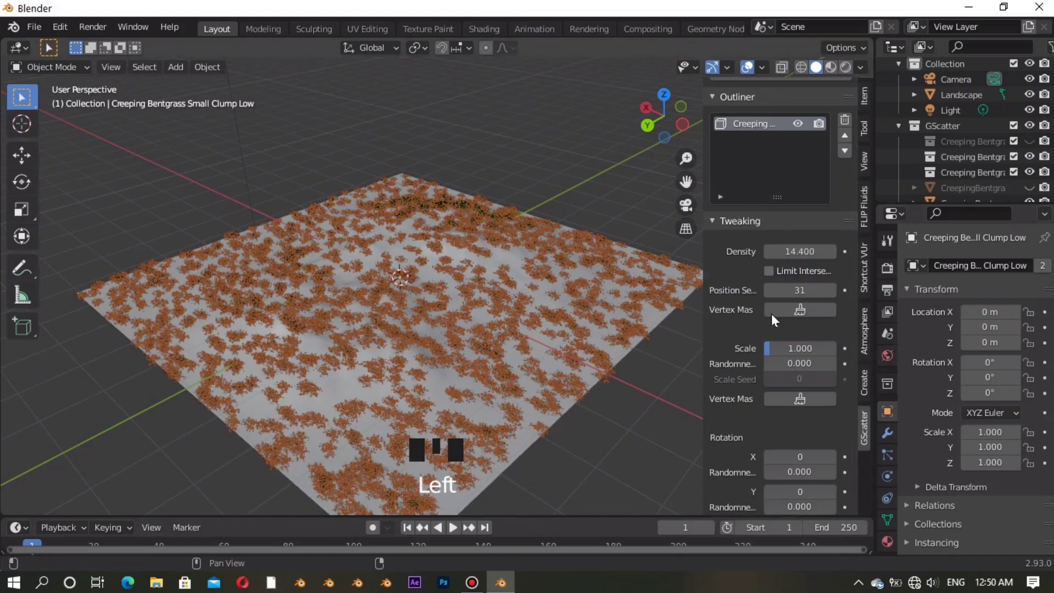
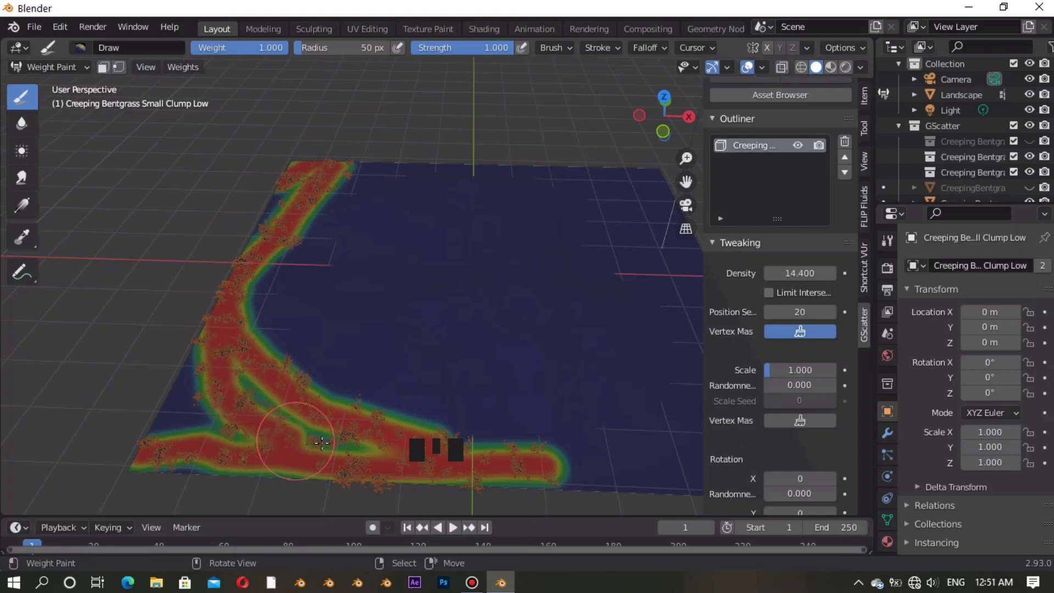
Enlarge the weight-paint brush radius to paint the landscape borders
key("f")
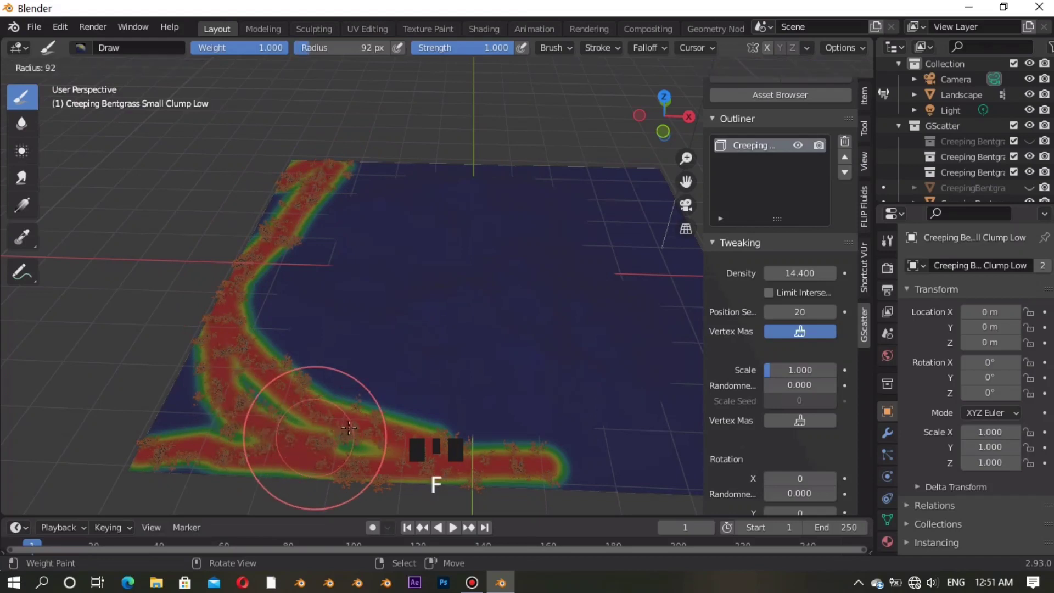
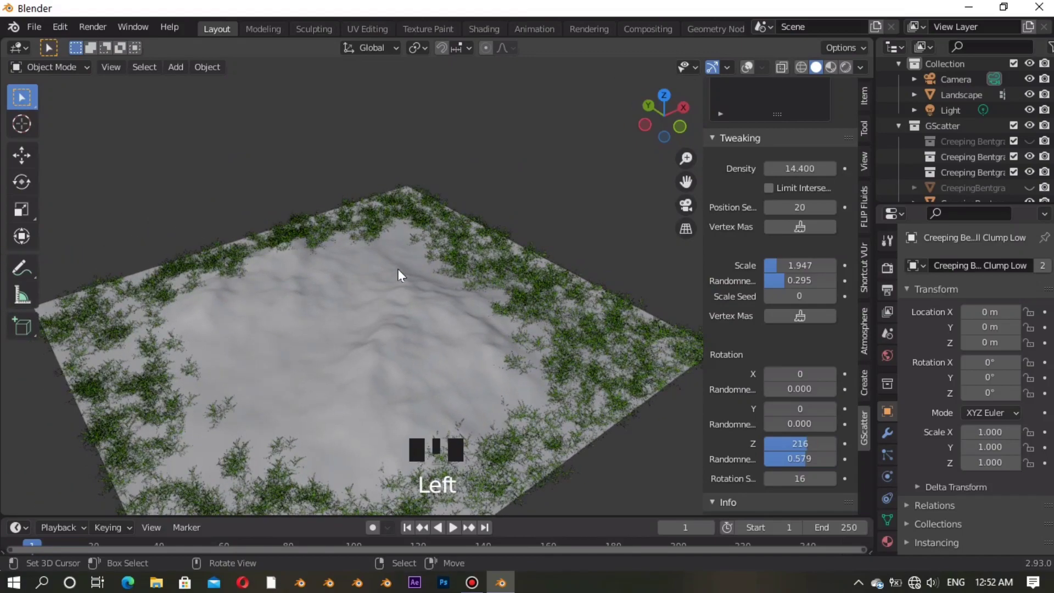
Select the Landscape as scatter surface for the Ribwort Plantain Big clumps
left_click(749, 74)
right_click(344, 317)
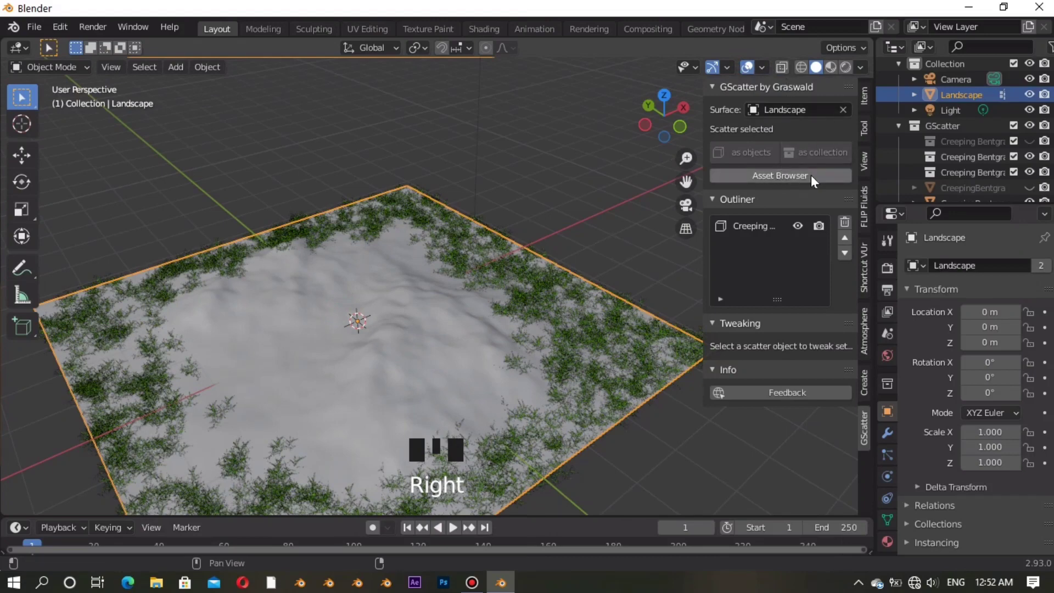
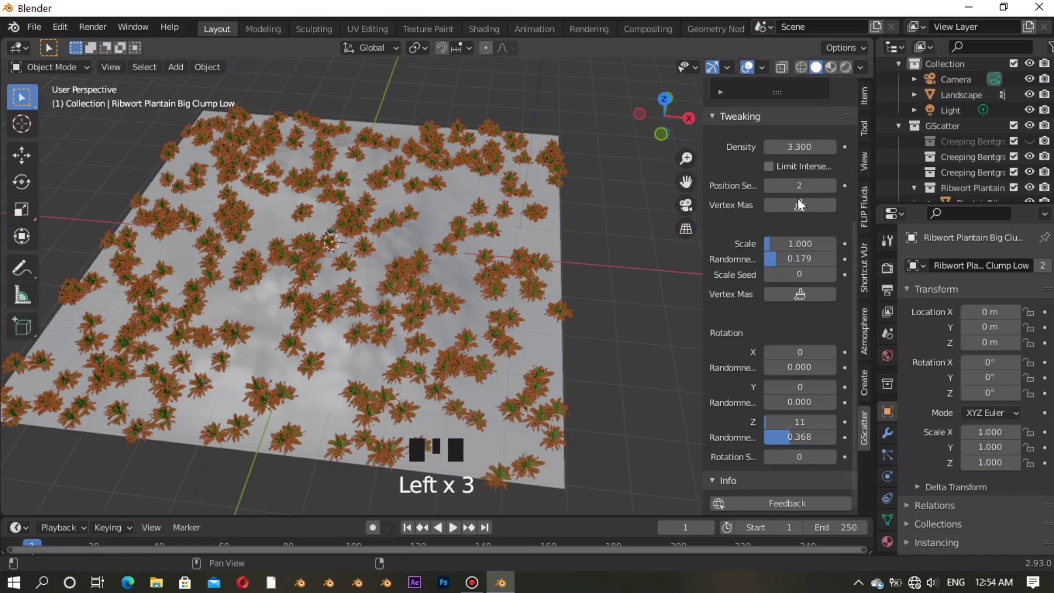
Paint the plantain Density Vertex Mask patches and set the clump scale seed to 20
left_click(802, 204)
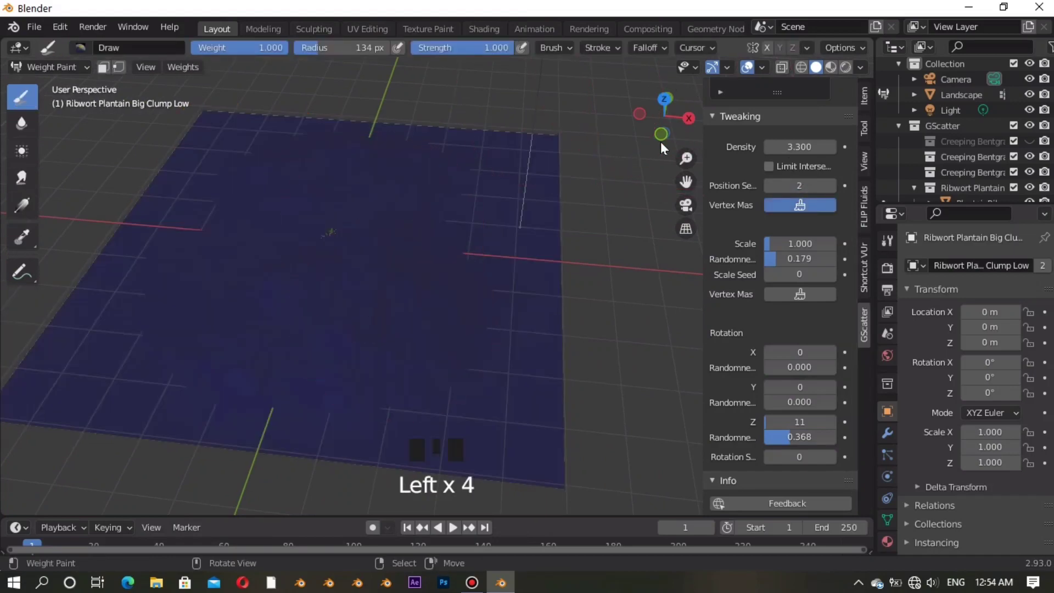
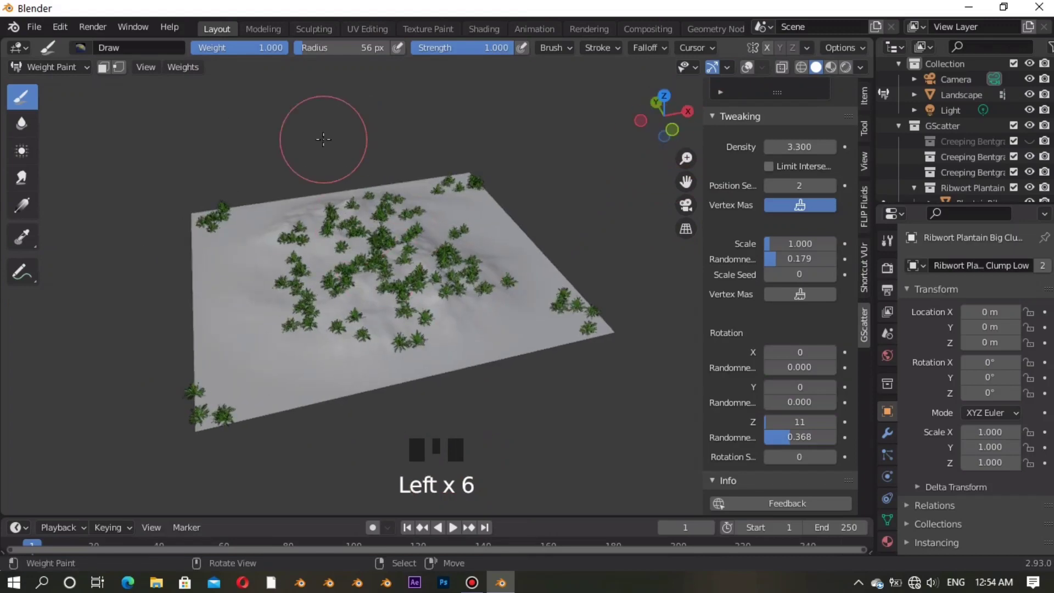
left_click_drag(35, 68, 765, 301)
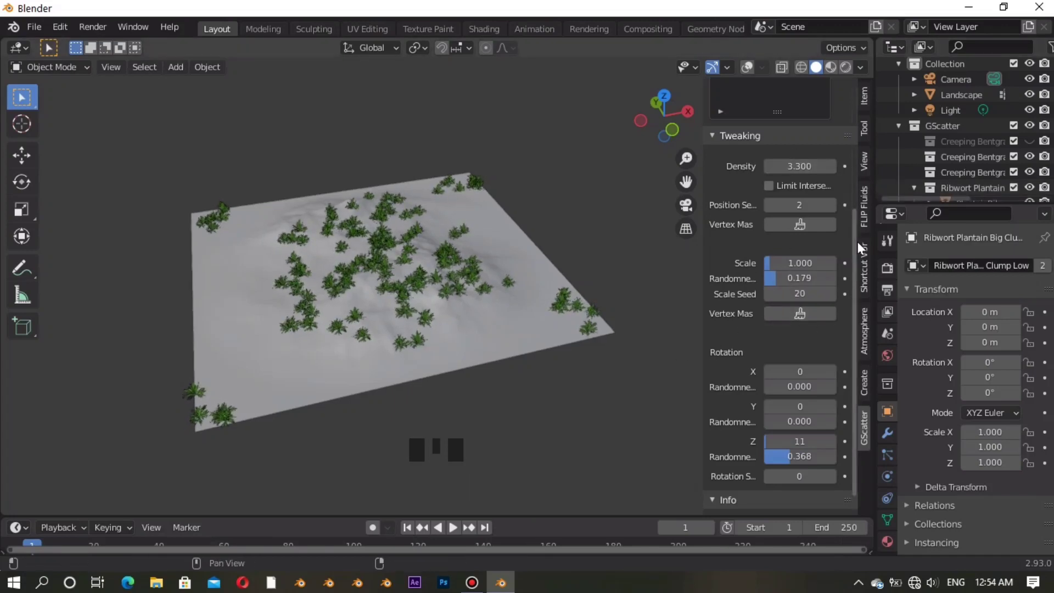
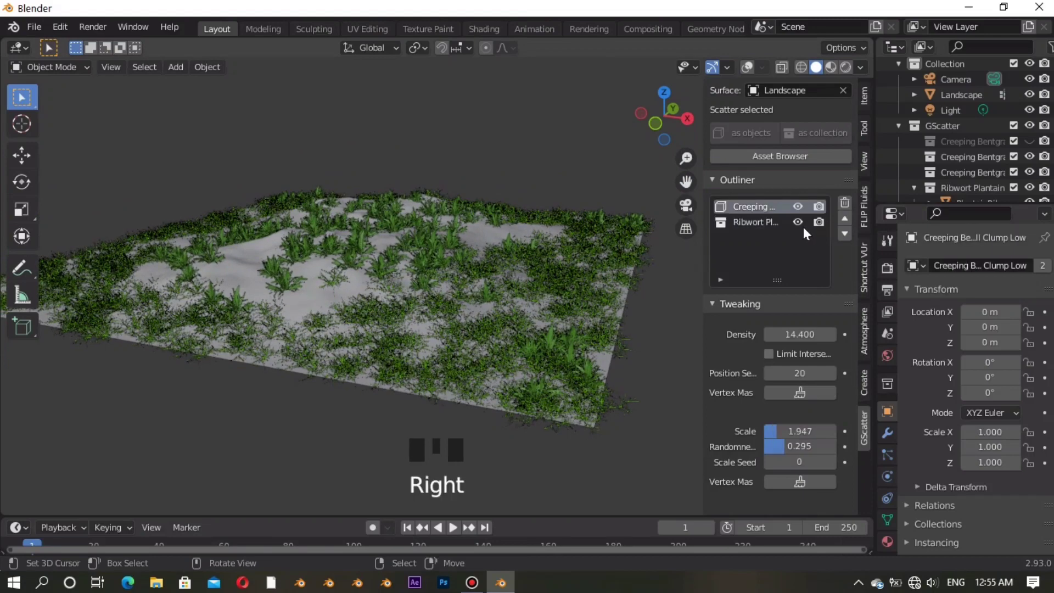
Re-enable the Creeping Bentgrass scatter's visibility and bring up the GScatter asset library
right_click(718, 249)
left_click(752, 75)
right_click(257, 266)
left_click(778, 186)
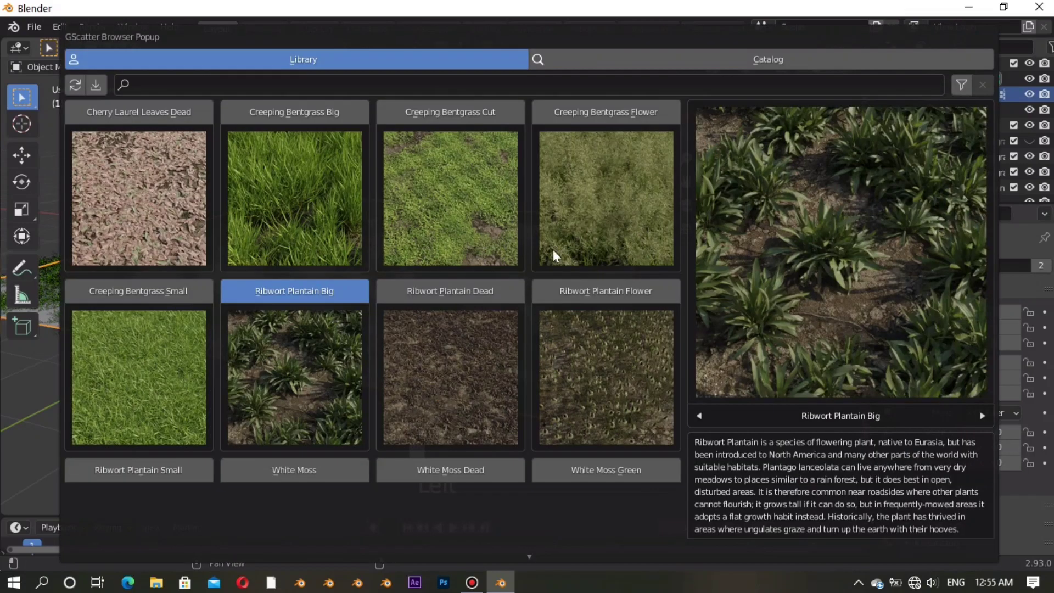
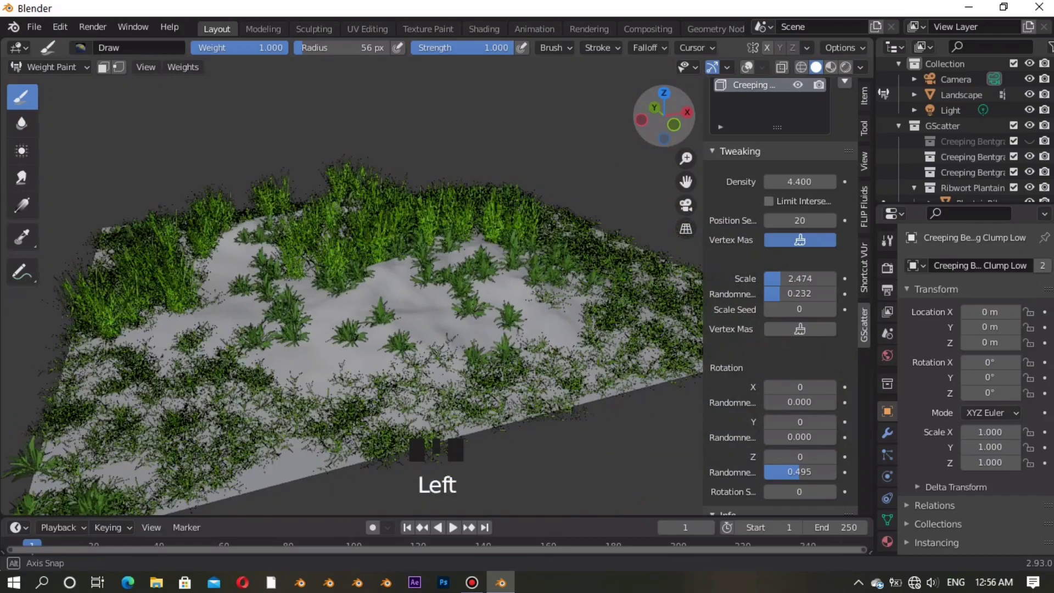
Paint weight-mask patches so the big bentgrass clumps band along the far and left edges
left_click(598, 232)
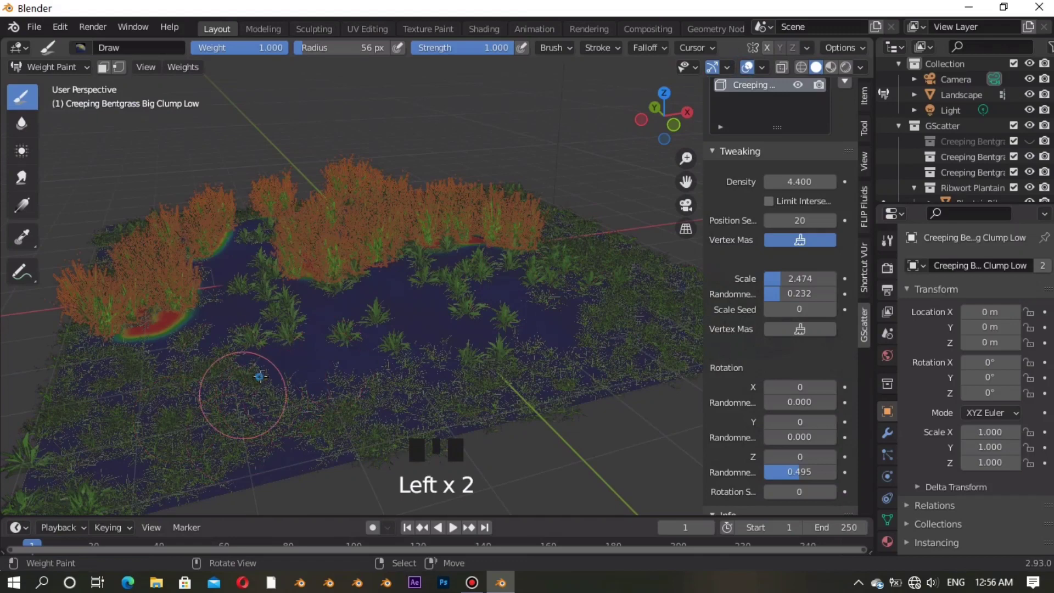
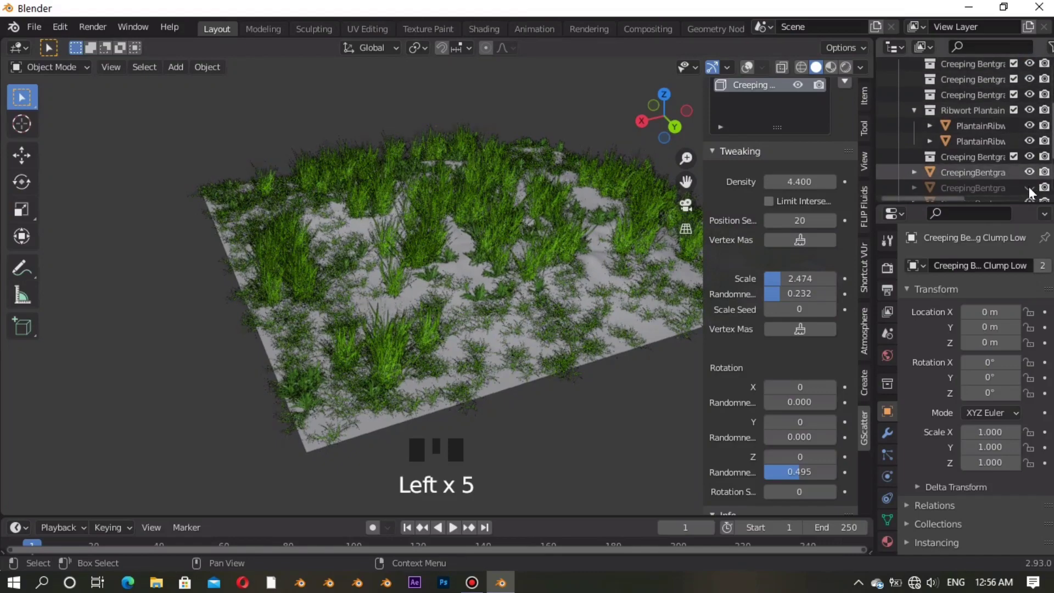
Close the N sidebar, reorient to a front view and show Render Properties with Eevee
left_click(1030, 194)
left_click(683, 124)
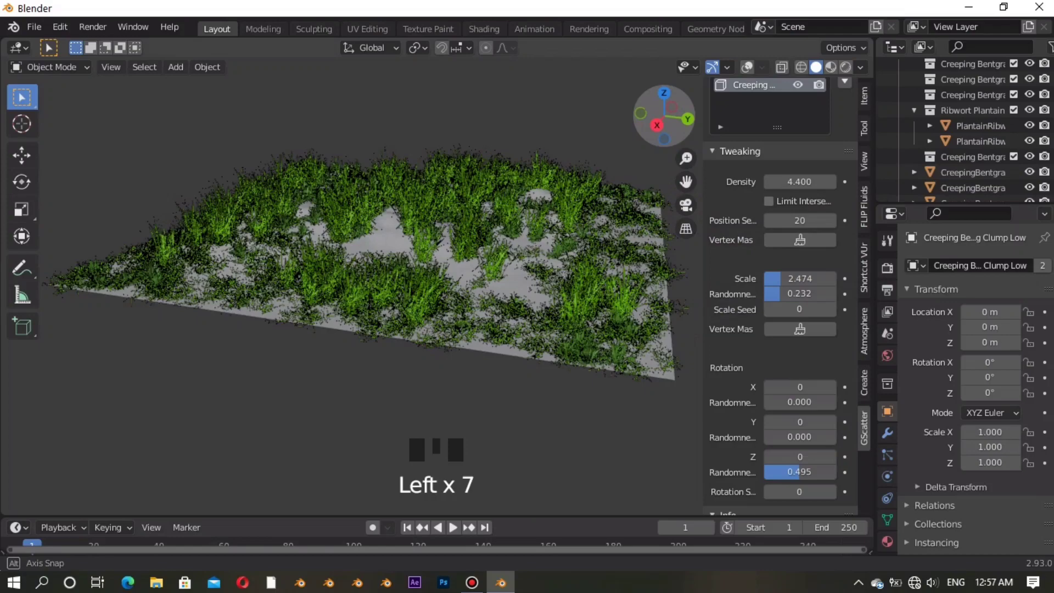
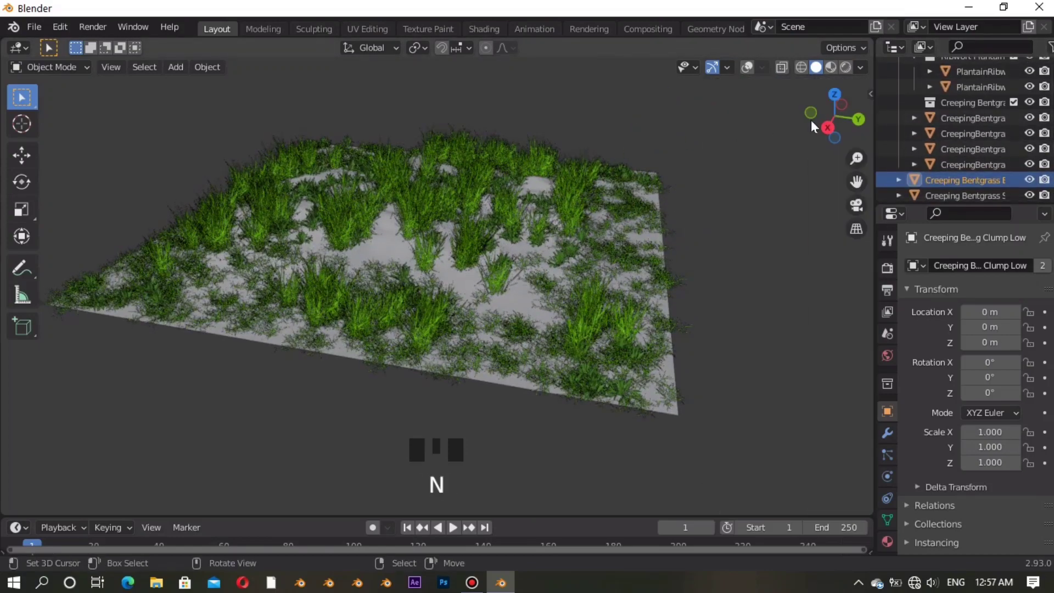
left_click(835, 119)
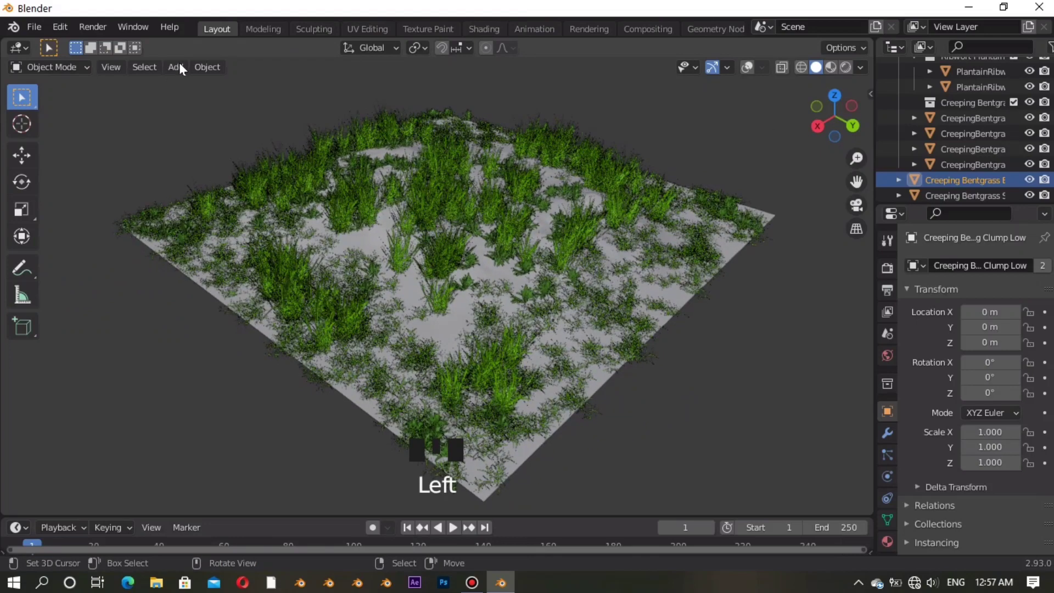
left_click_drag(863, 75, 895, 275)
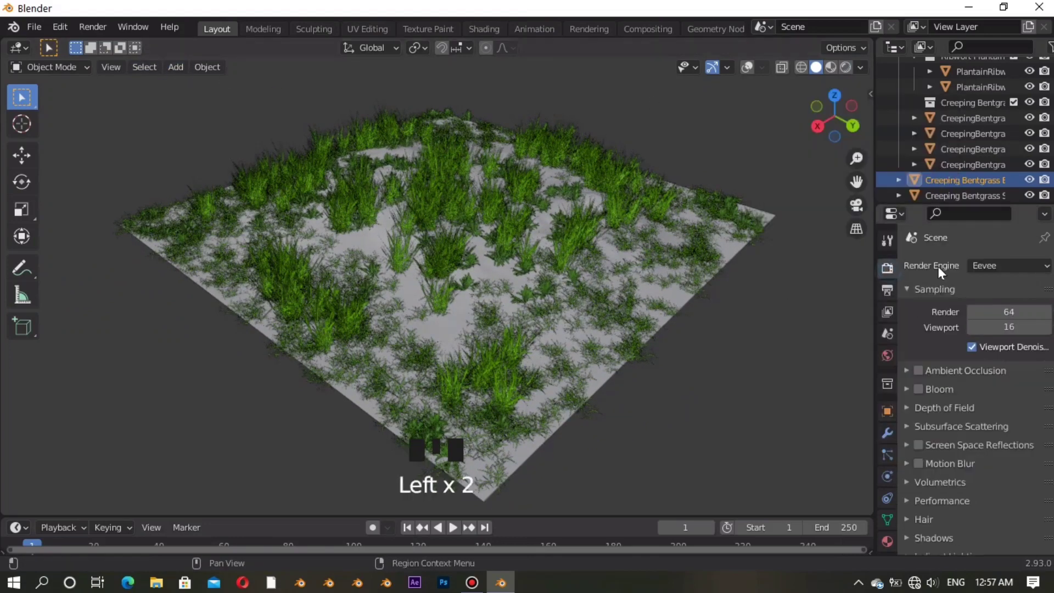
Switch the render engine to Cycles and begin adding a Sun light to the scene
left_click_drag(996, 280, 638, 202)
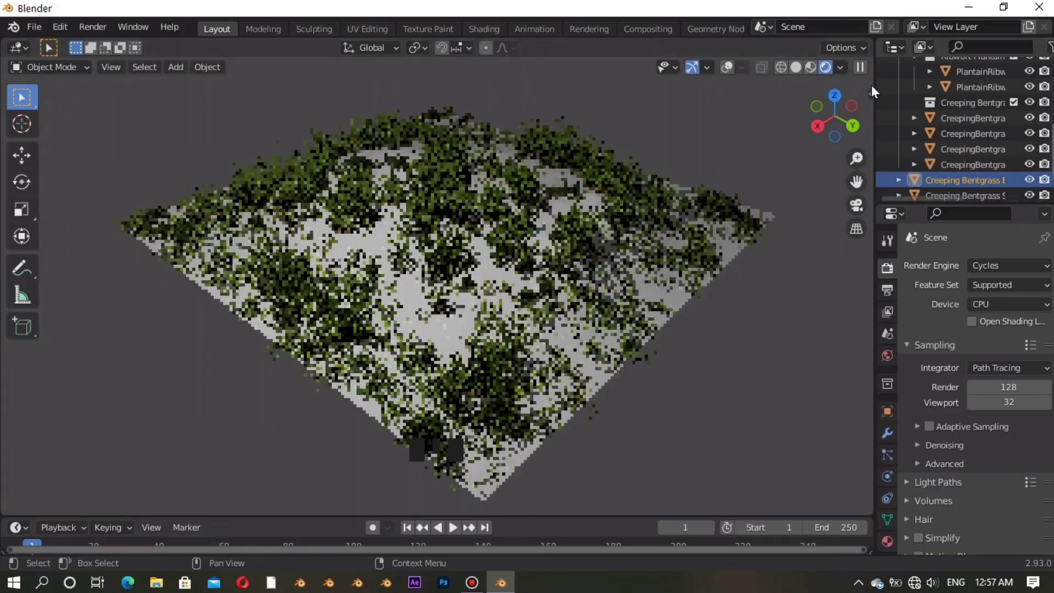
left_click_drag(761, 167, 760, 147)
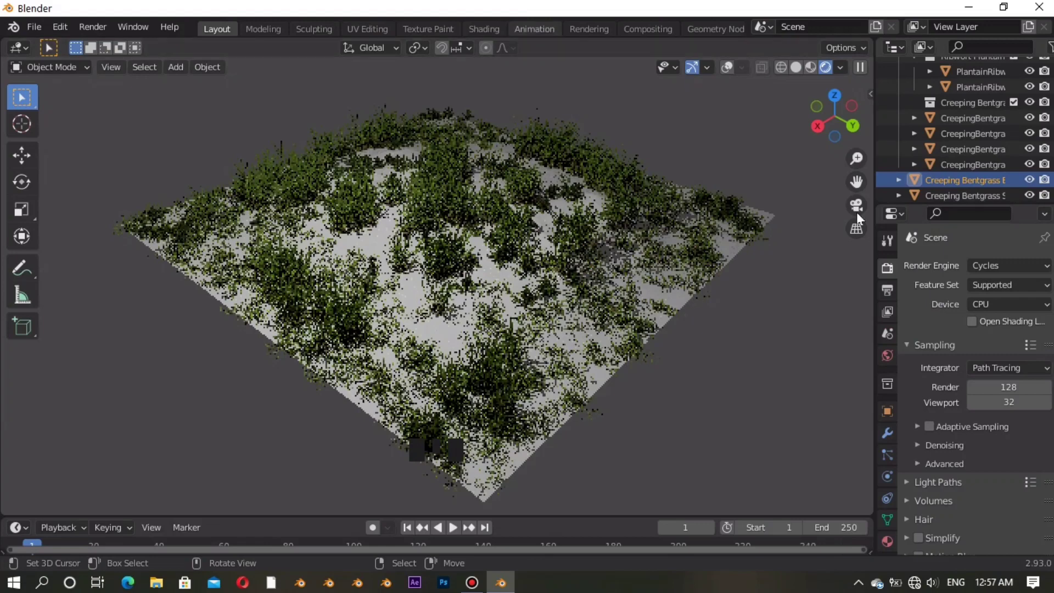
left_click(825, 123)
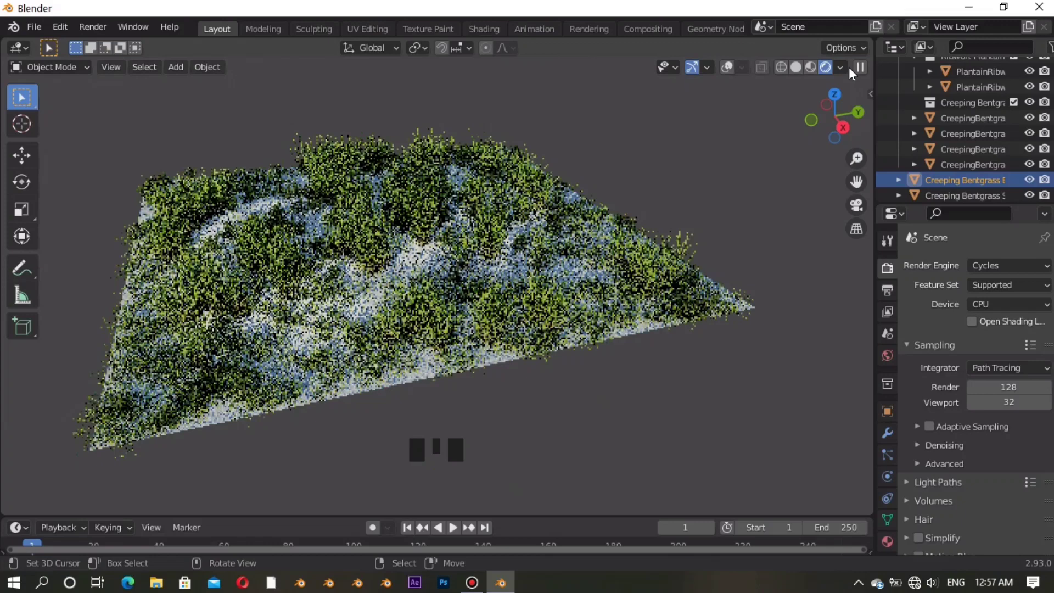
left_click_drag(185, 89, 209, 285)
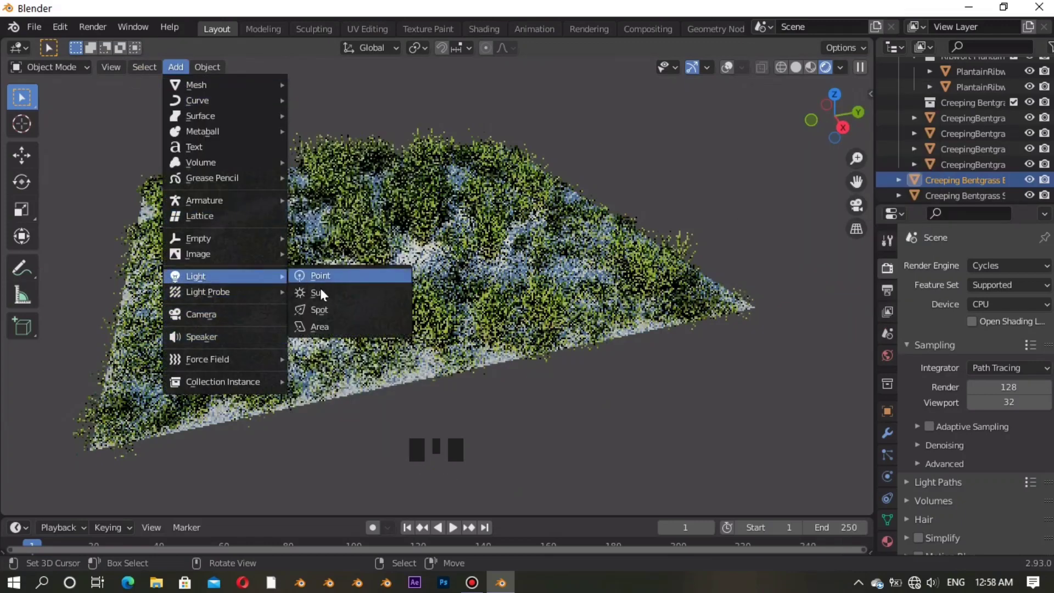